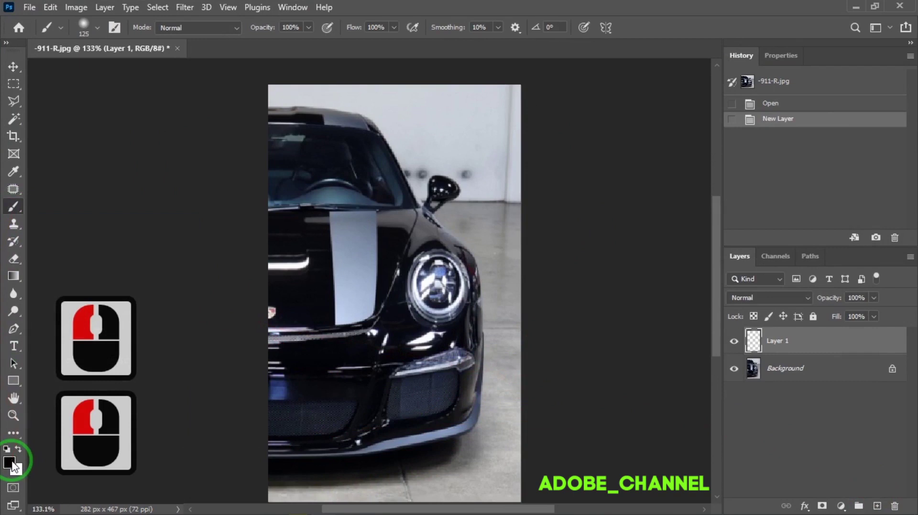
# - Set the foreground paint colour to light orange #ffc882
pyautogui.click(13, 464)
pyautogui.write('ffc')
pyautogui.write('82')
pyautogui.click(875, 87)
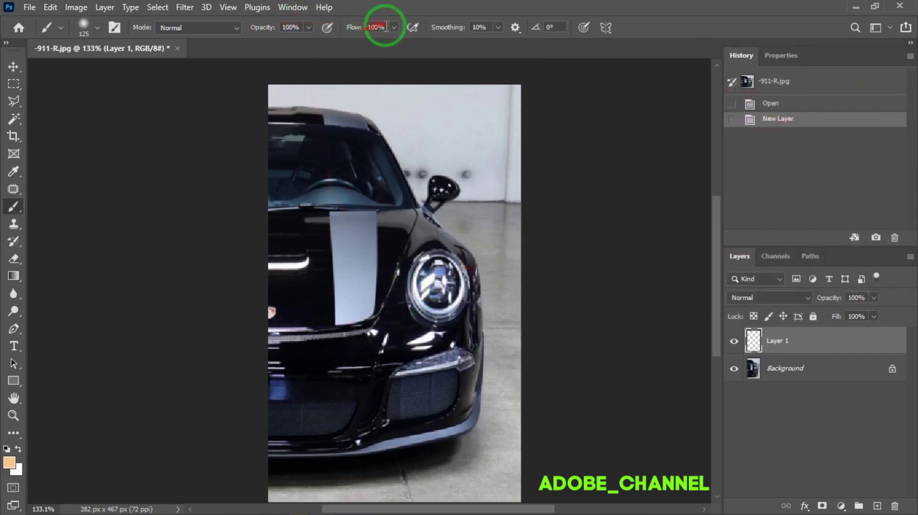
# - Zoom to the headlight and shrink the brush to fit it for painting the glow
pyautogui.press('[')
pyautogui.press('[')
pyautogui.press('[')
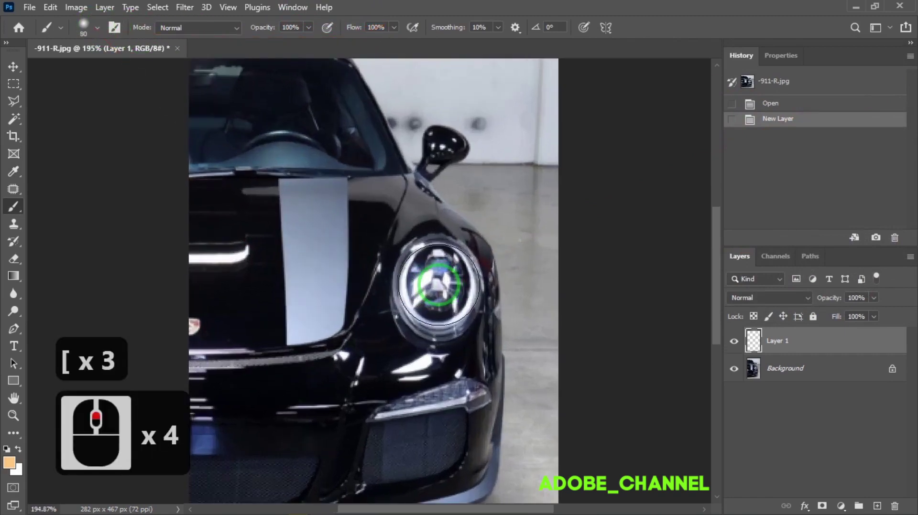
pyautogui.press('[')
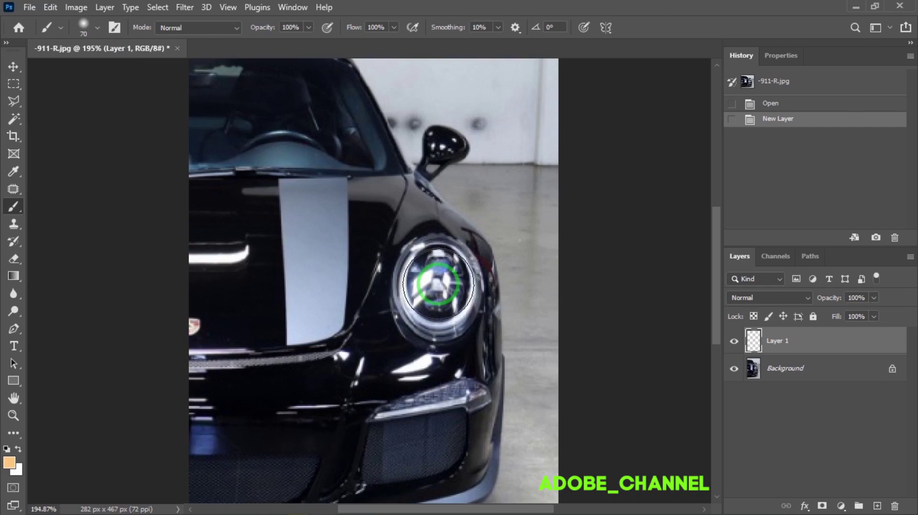
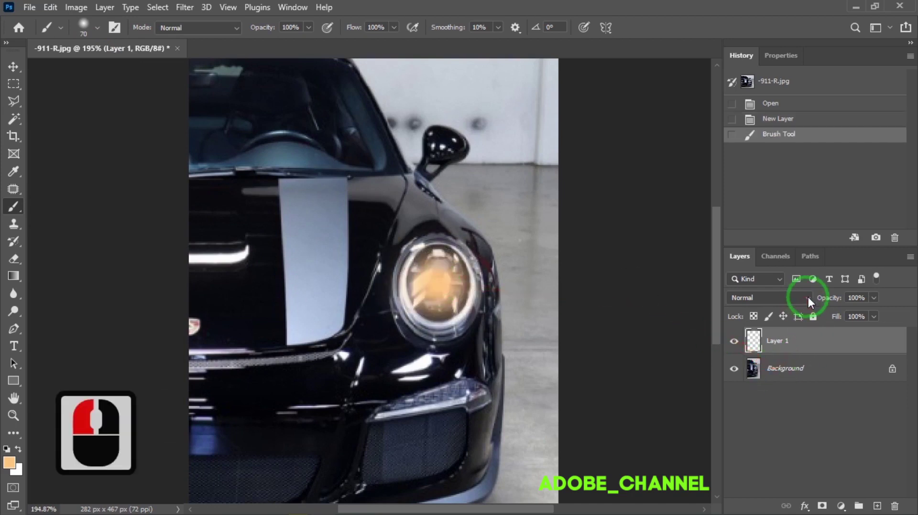
# - Blend the glow layer as Linear Dodge (Add) with Transparency Shapes Layer unchecked
pyautogui.click(810, 301)
pyautogui.click(801, 318)
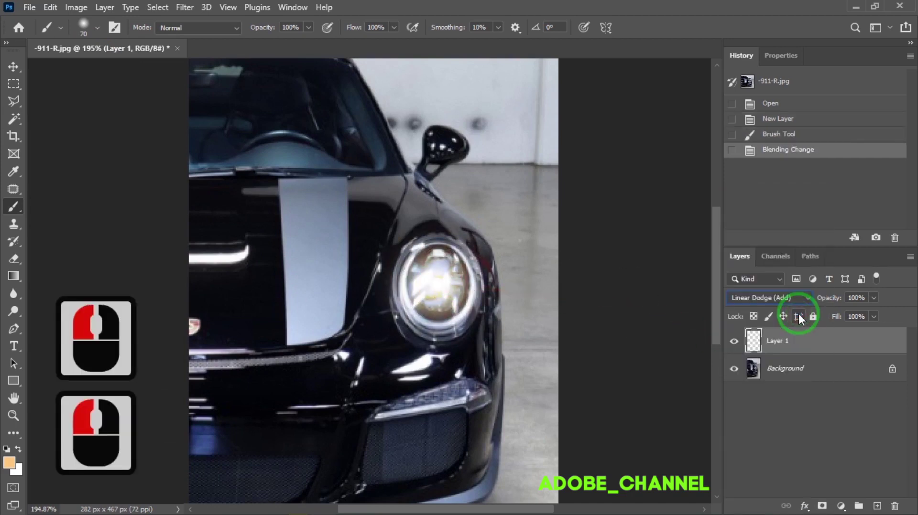
pyautogui.rightClick(812, 349)
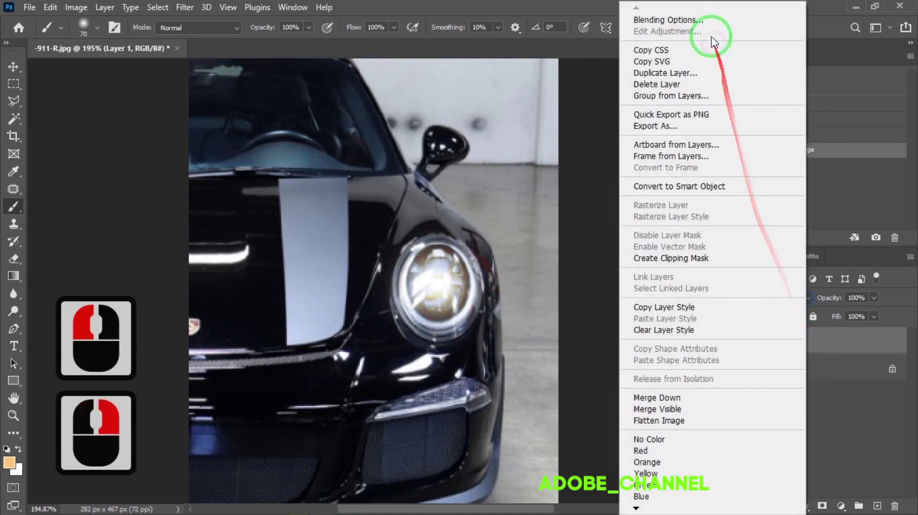
pyautogui.click(701, 26)
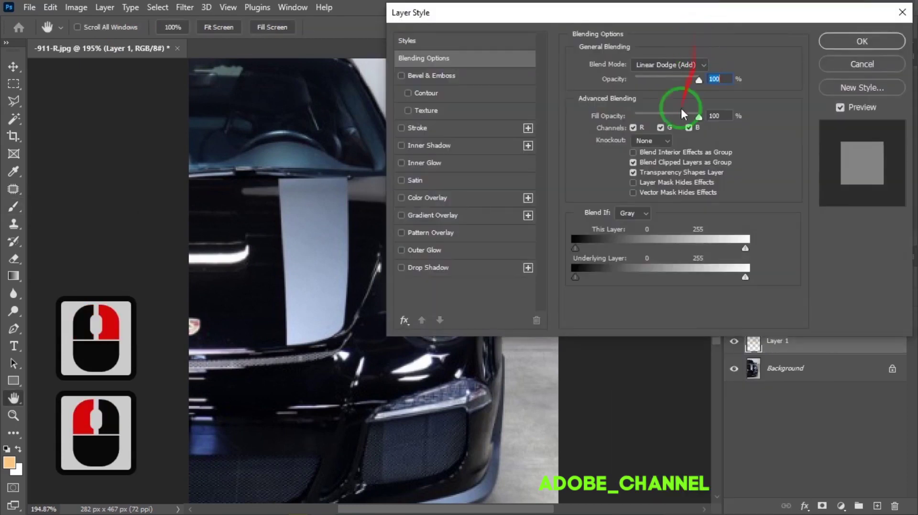
pyautogui.click(638, 175)
pyautogui.click(872, 43)
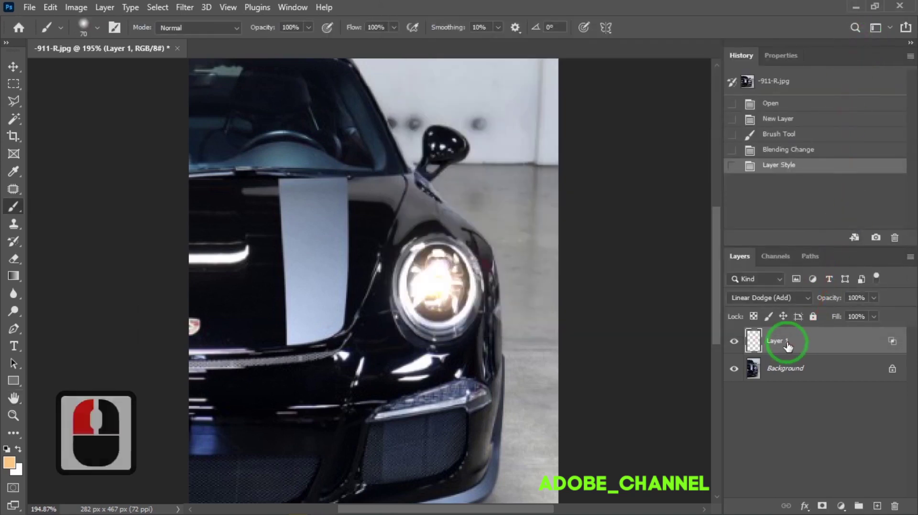
# - Rename the glow layer to 'l1'
pyautogui.doubleClick(787, 343)
pyautogui.write('l1')
pyautogui.press('Return')
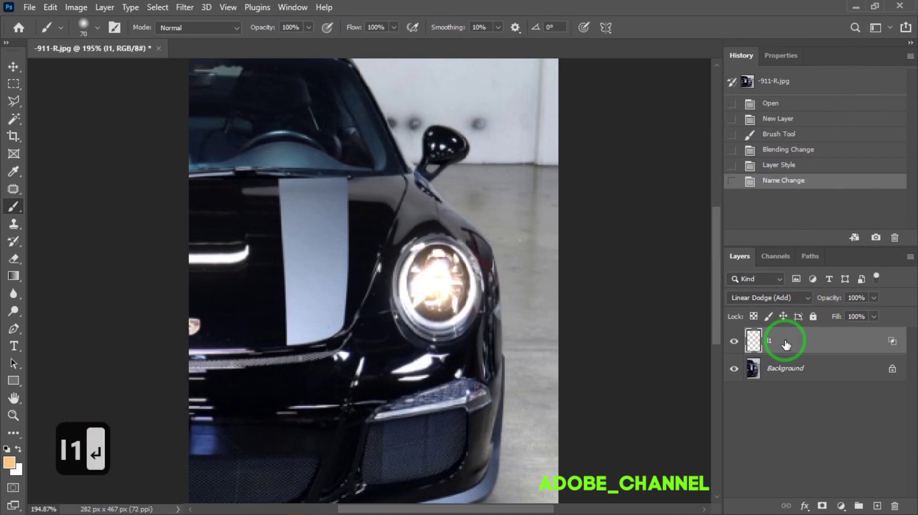
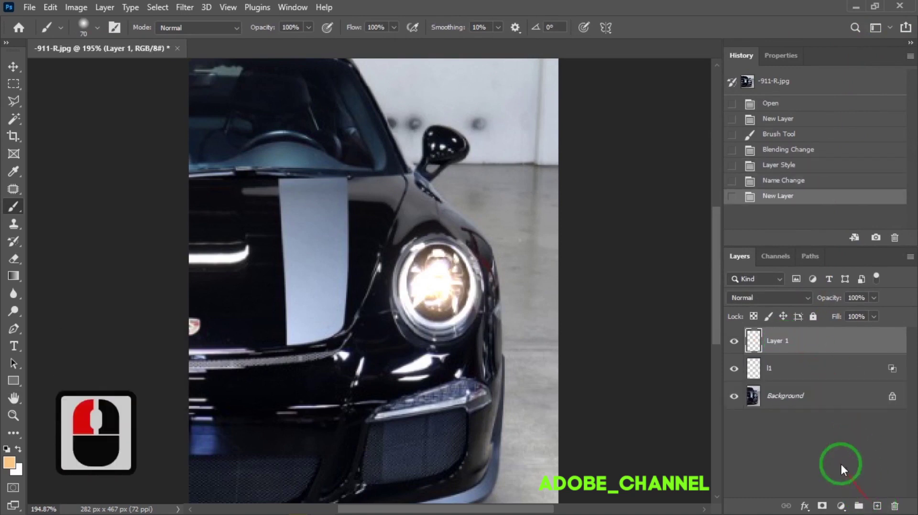
# - Blend the new layer as Linear Dodge (Add) with Transparency Shapes Layer unchecked
pyautogui.click(810, 304)
pyautogui.click(803, 316)
pyautogui.rightClick(803, 346)
pyautogui.click(676, 24)
pyautogui.click(634, 177)
pyautogui.click(870, 47)
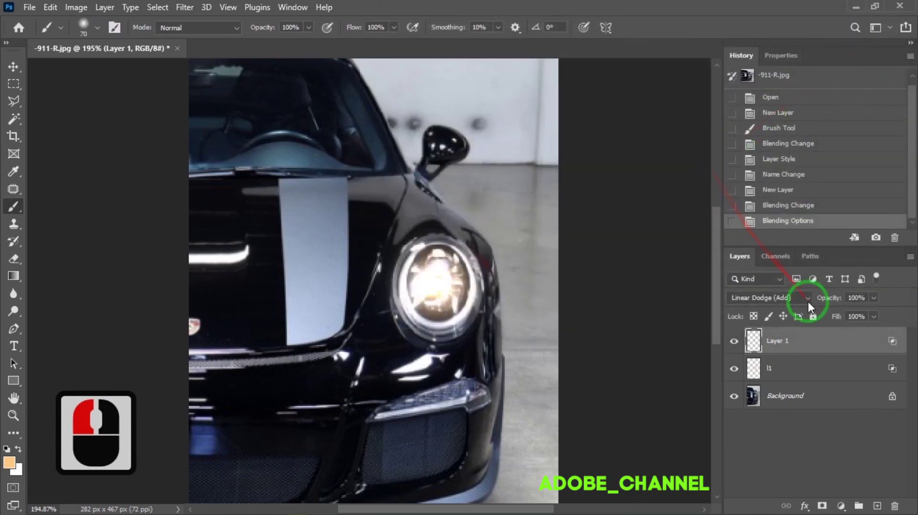
# - Duplicate the light layer twice with Ctrl+J and rename the original 'l2'
pyautogui.press('ctrl+j')
pyautogui.click(810, 306)
pyautogui.press('ctrl+j')
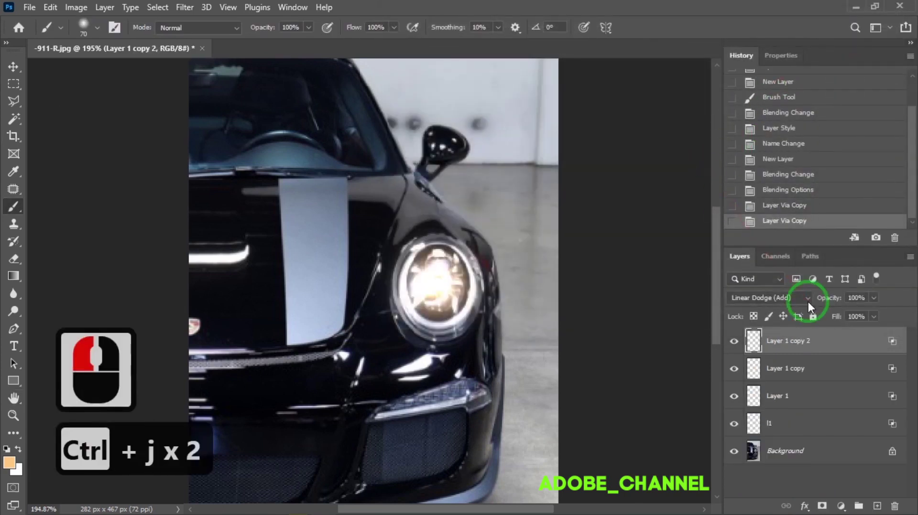
pyautogui.doubleClick(777, 398)
pyautogui.write('l2')
pyautogui.click(831, 367)
# - Hide the two copies and rename them 'reflect' and 'flare'
pyautogui.click(734, 371)
pyautogui.click(737, 342)
pyautogui.doubleClick(795, 373)
pyautogui.write('reflect')
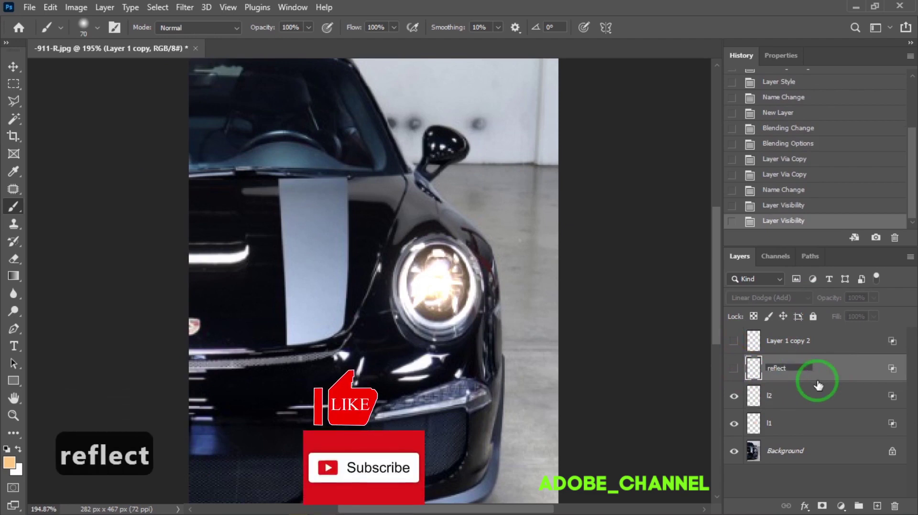
pyautogui.click(833, 376)
pyautogui.doubleClick(781, 344)
pyautogui.write('lare')
pyautogui.press('Return')
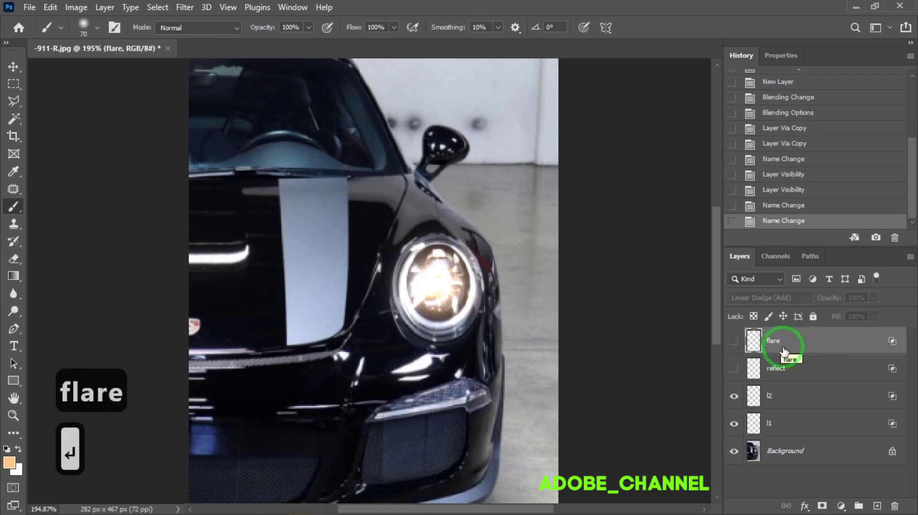
# - Paint a broad glow over the headlight on l2 and lower its fill to 60%
pyautogui.click(791, 399)
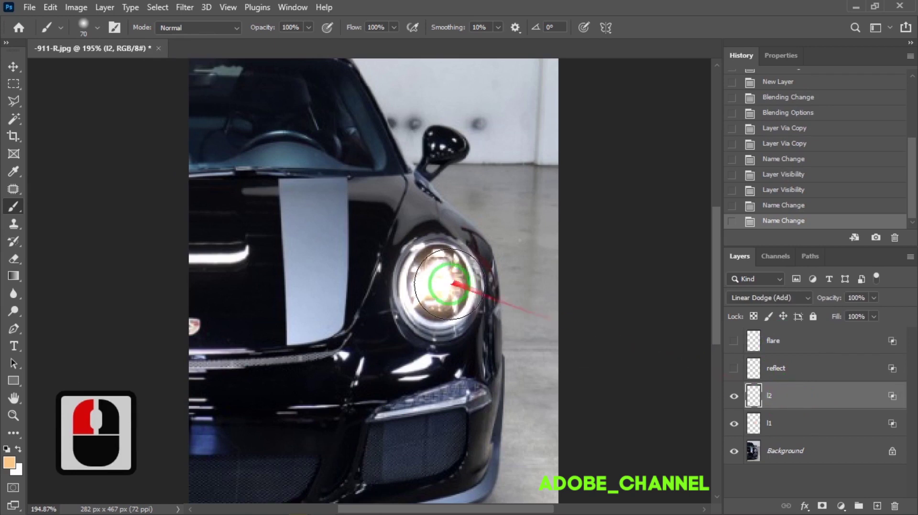
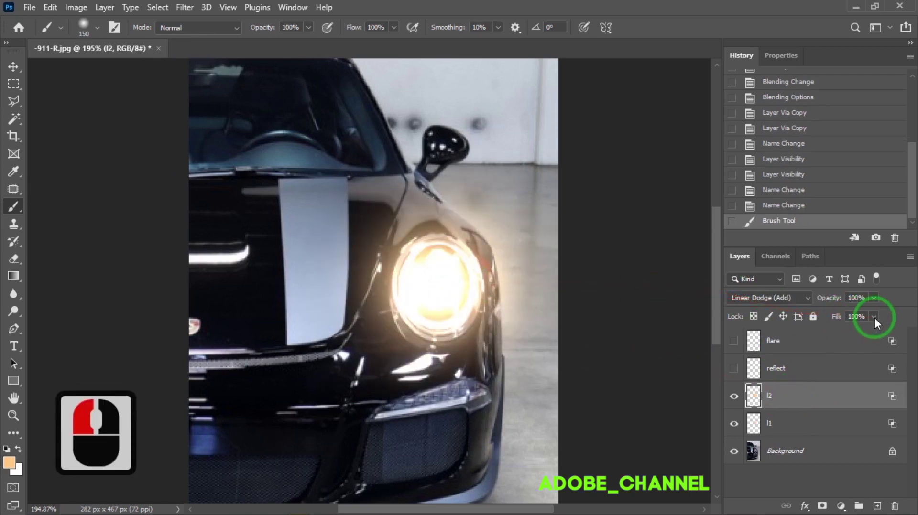
pyautogui.click(879, 323)
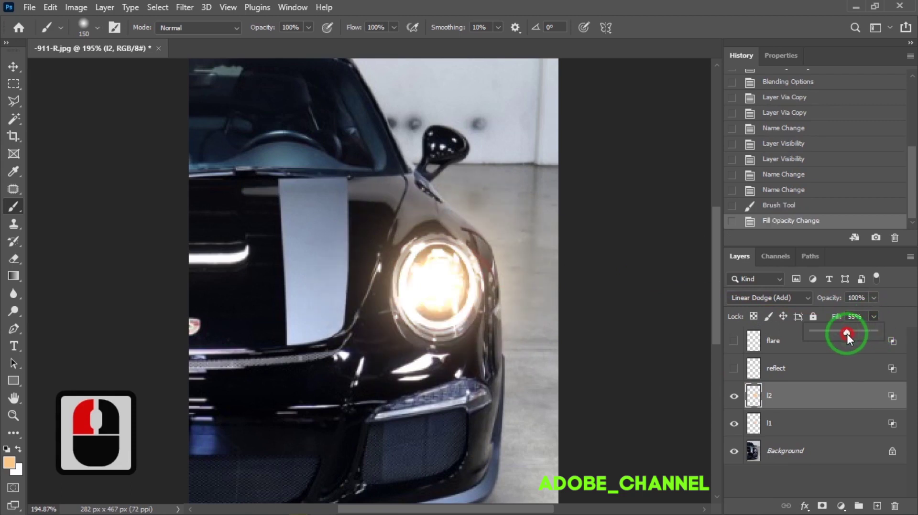
pyautogui.click(851, 337)
pyautogui.click(905, 323)
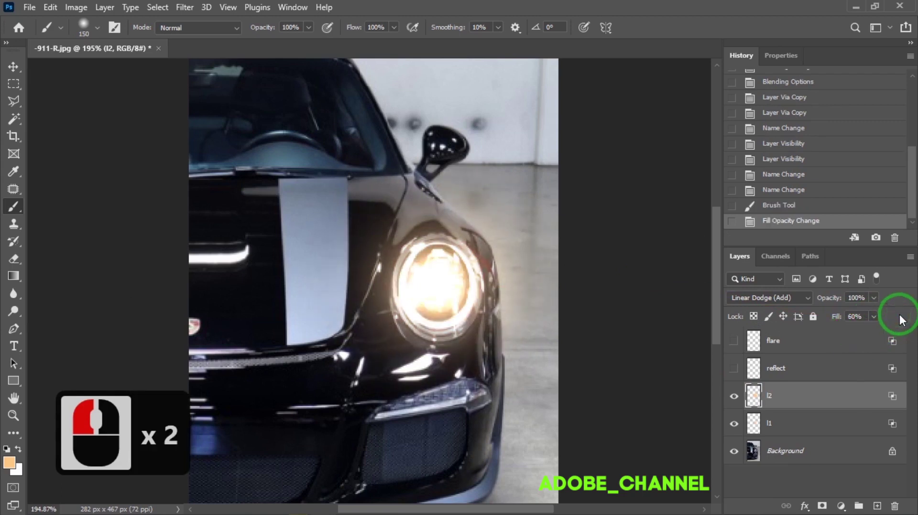
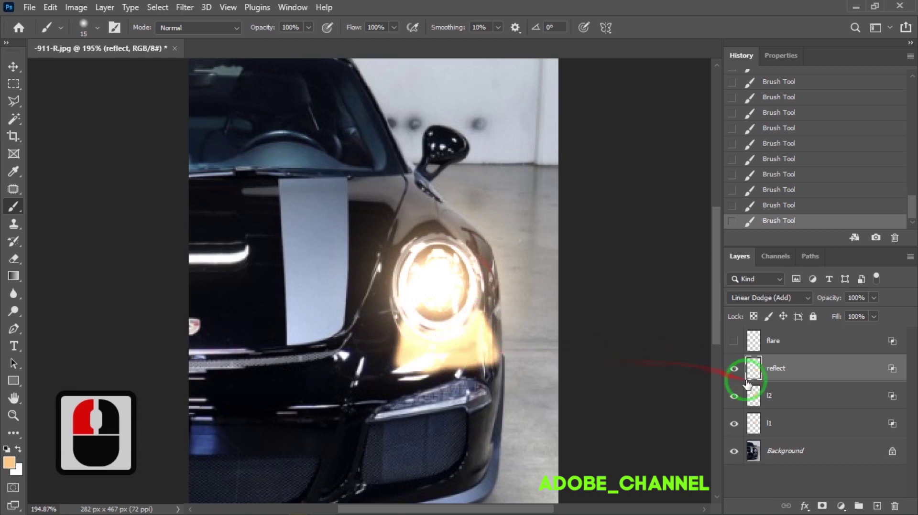
# - In the reflect layer's Blending Options, fade the Underlying Blend If shadows out
pyautogui.rightClick(812, 378)
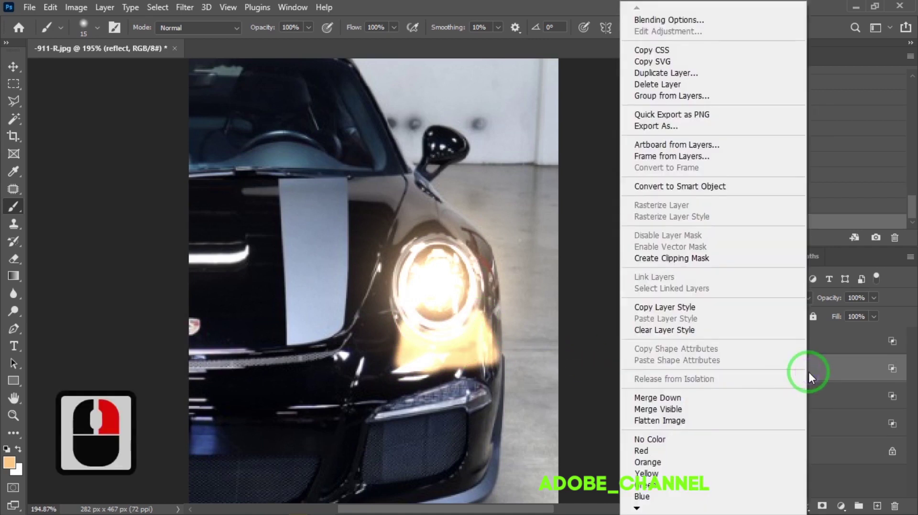
pyautogui.click(674, 25)
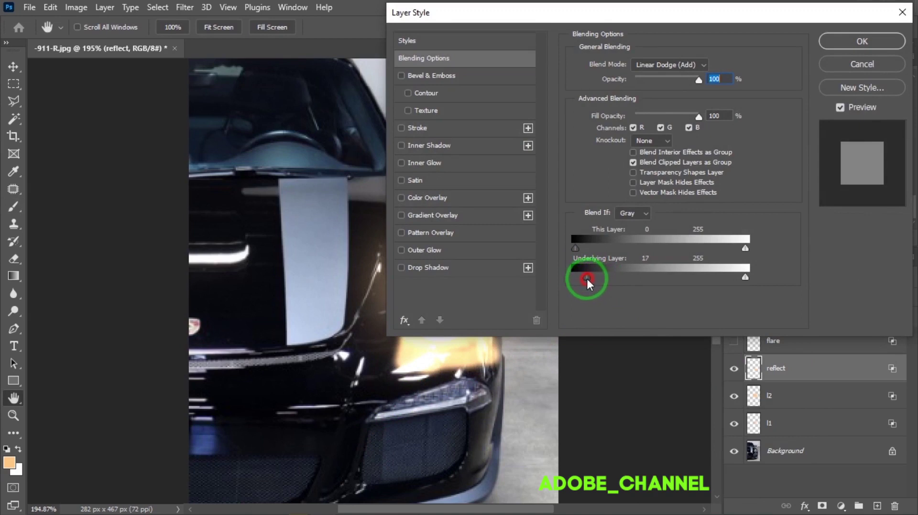
pyautogui.moveTo(591, 284); pyautogui.dragTo(637, 282)
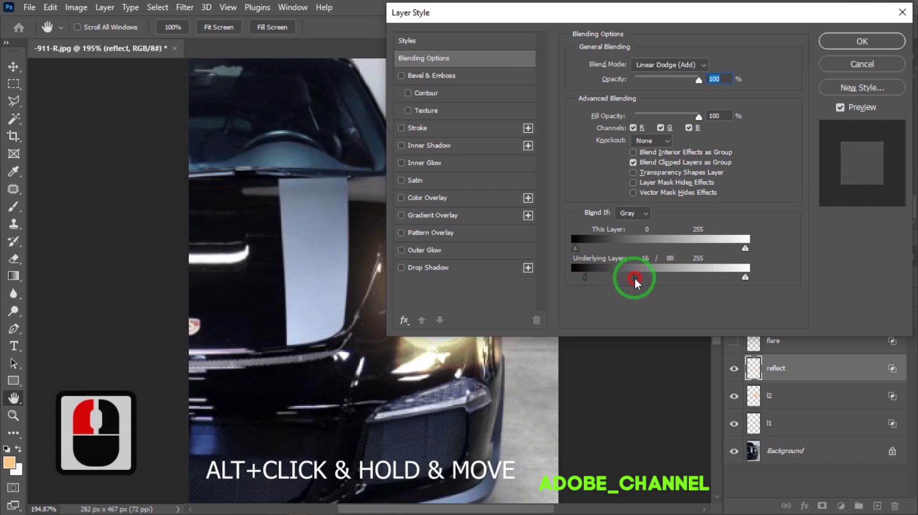
pyautogui.click(639, 283)
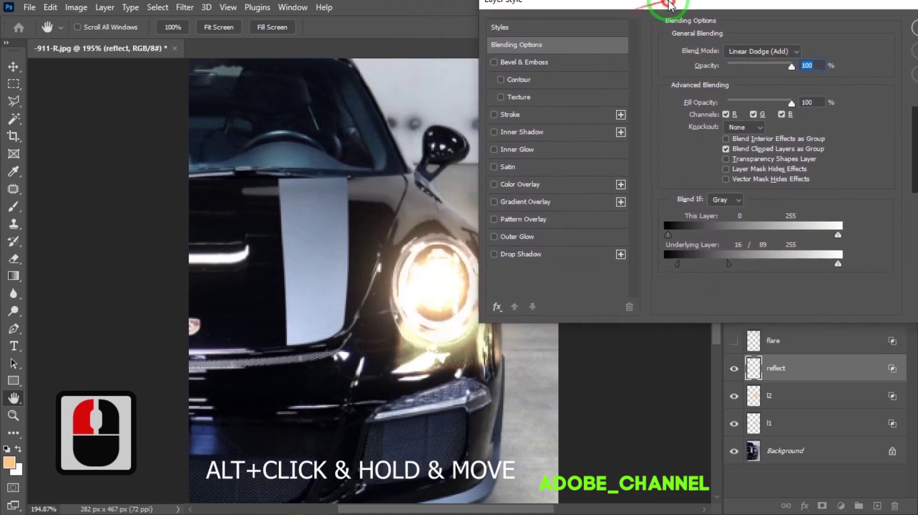
# - Split the underlying Blend If range at 16/116 to confine reflections to bright bodywork, and confirm
pyautogui.click(670, 6)
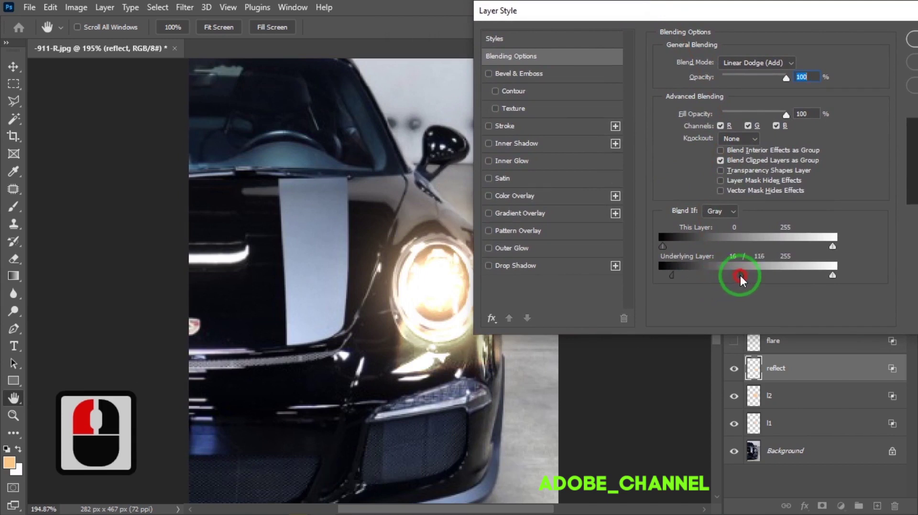
pyautogui.click(744, 281)
pyautogui.click(630, 28)
pyautogui.click(820, 52)
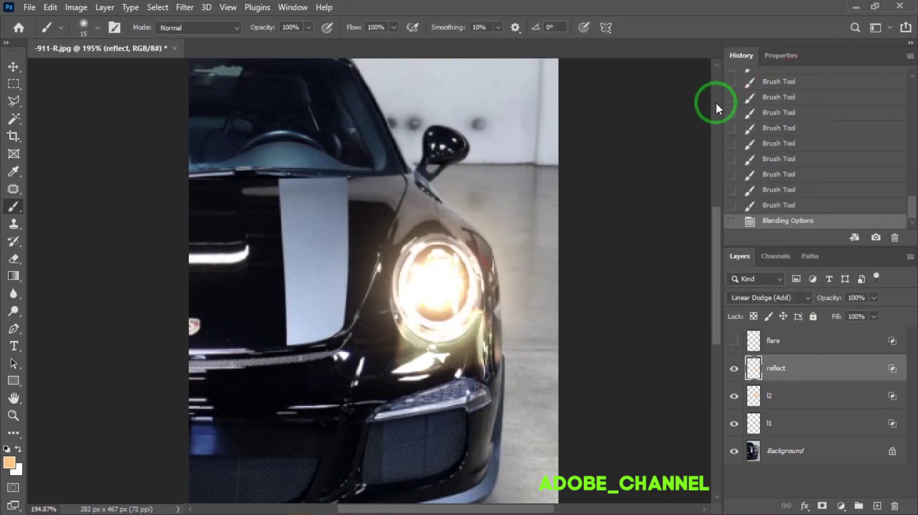
# - Show the flare layer, paint a large ~125 px bright burst over the headlight and free-transform it
pyautogui.click(740, 347)
pyautogui.click(808, 348)
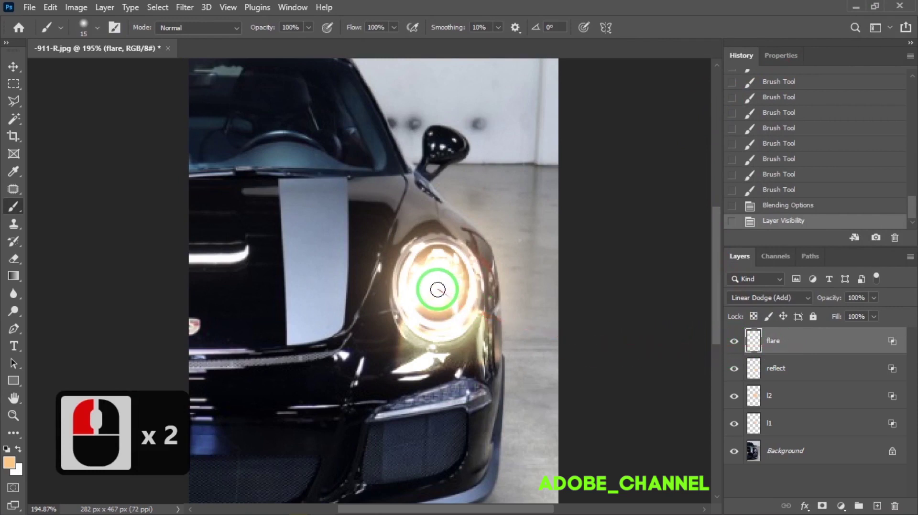
pyautogui.press(']')
pyautogui.press(']')
pyautogui.press(']')
pyautogui.press(']')
pyautogui.press(']')
pyautogui.press(']')
pyautogui.press(']')
pyautogui.press(']')
pyautogui.press(']')
pyautogui.press(']')
pyautogui.press(']')
pyautogui.press(']')
pyautogui.press(']')
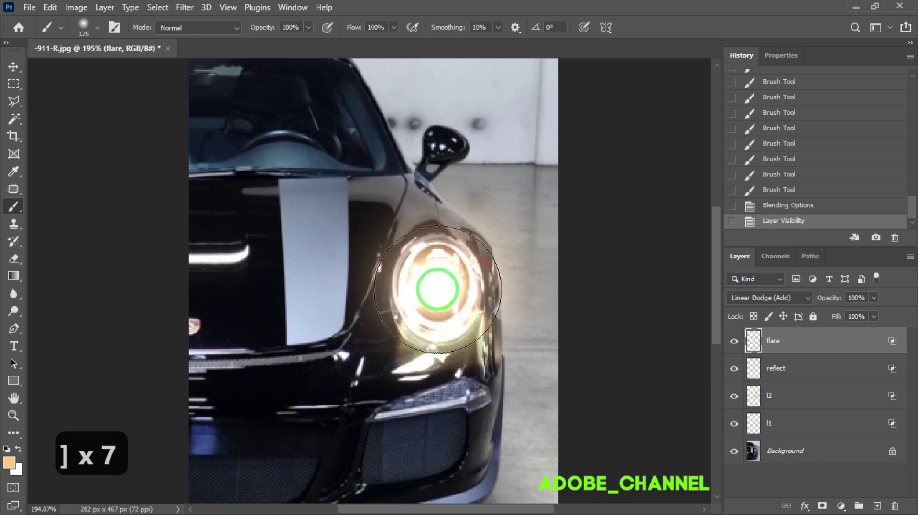
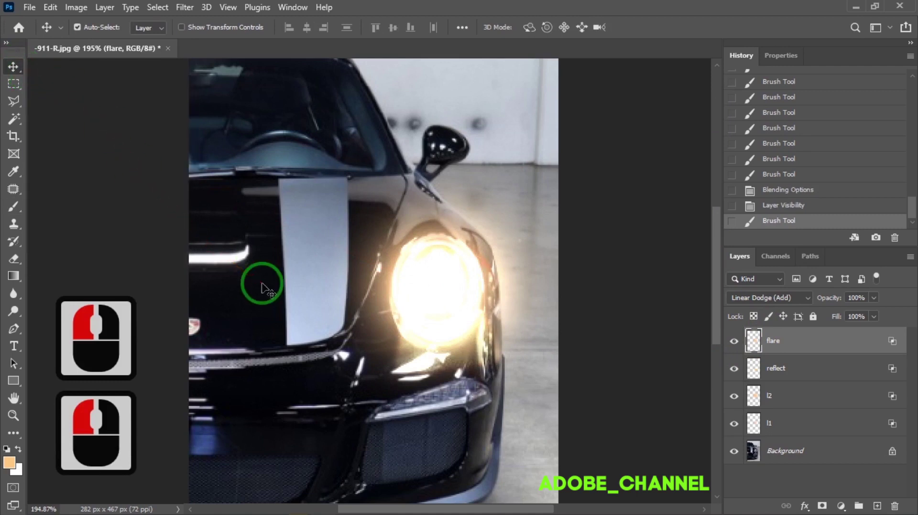
pyautogui.press('ctrl+t')
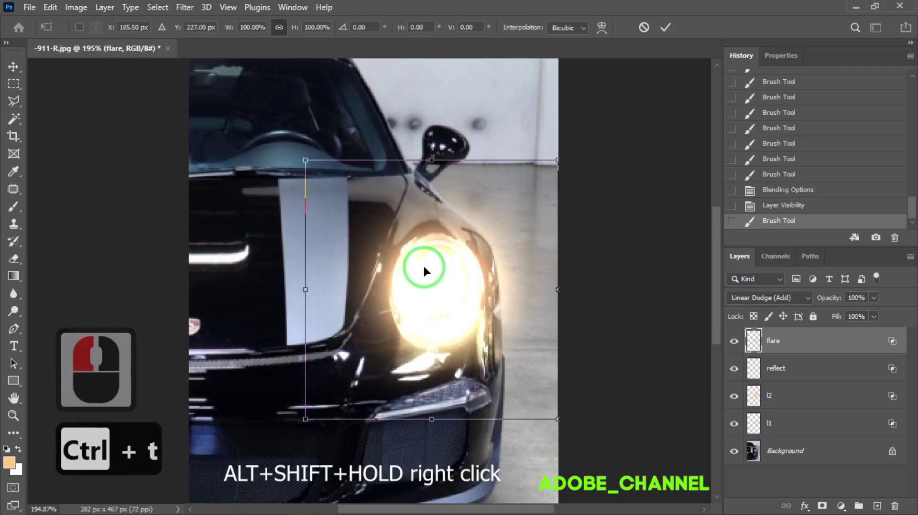
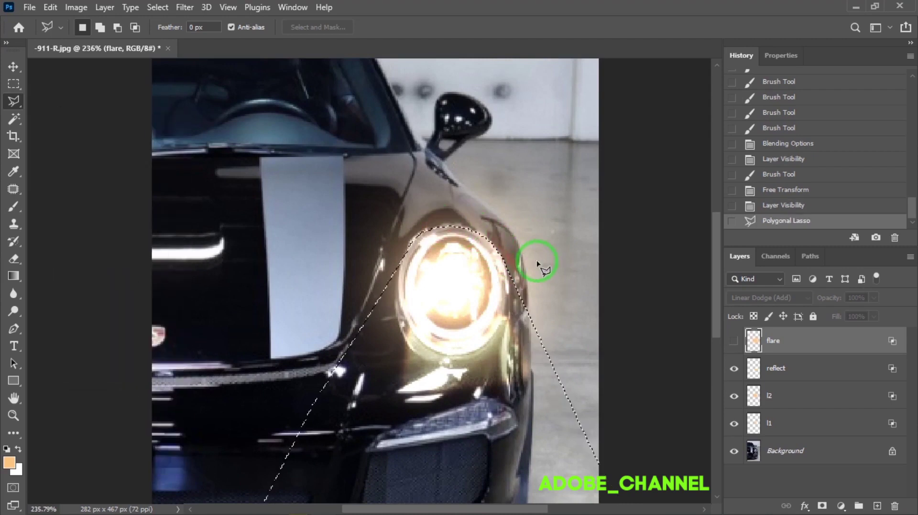
# - Show the flare layer and feather its wedge mask to 79.1 px in Properties
pyautogui.click(737, 345)
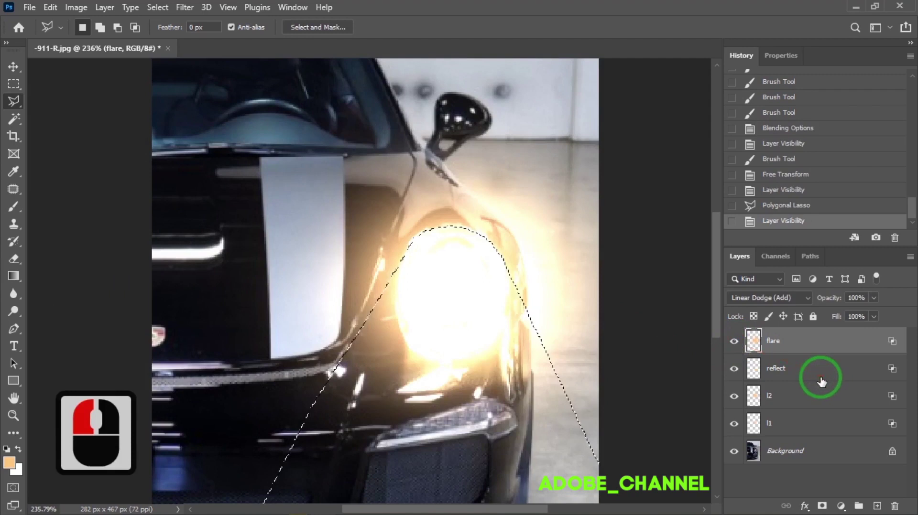
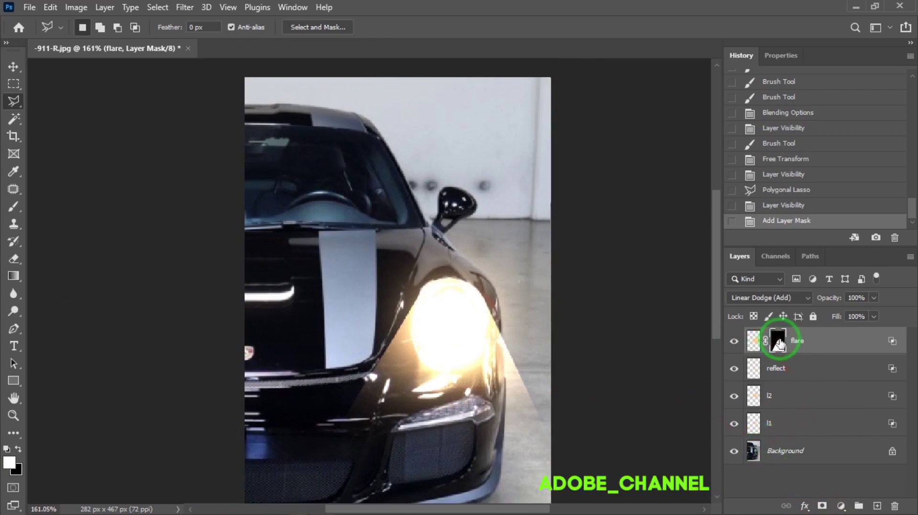
pyautogui.click(780, 57)
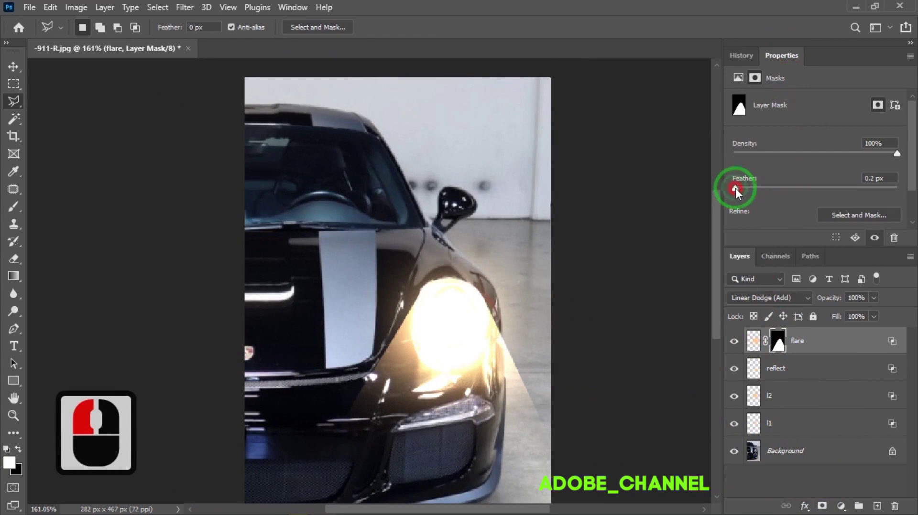
pyautogui.click(794, 193)
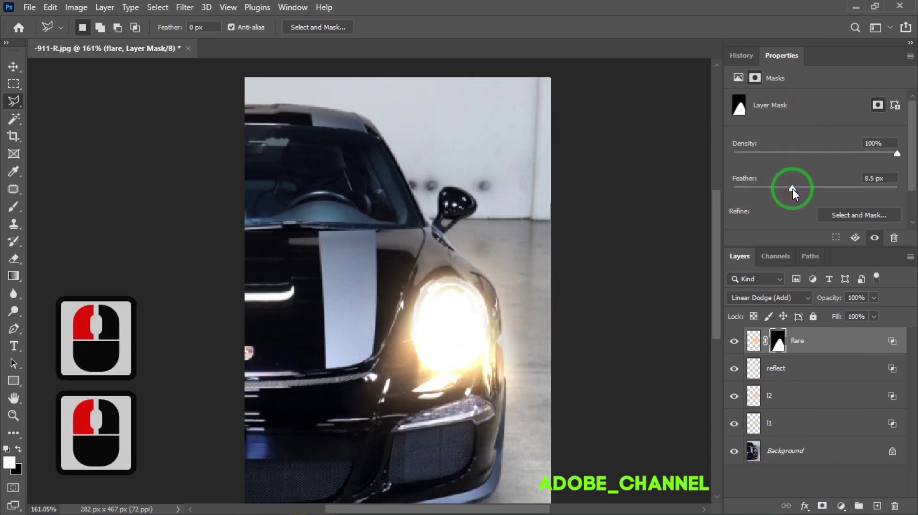
pyautogui.click(813, 193)
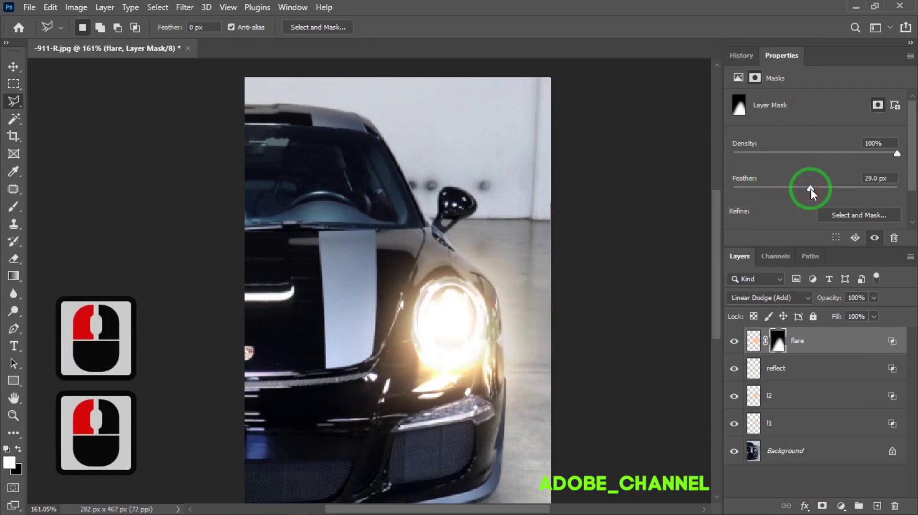
pyautogui.click(825, 192)
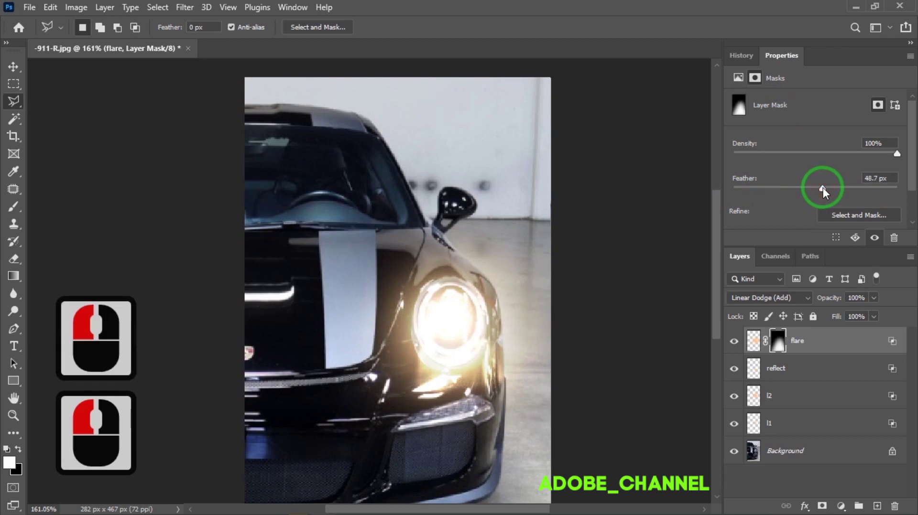
pyautogui.click(835, 191)
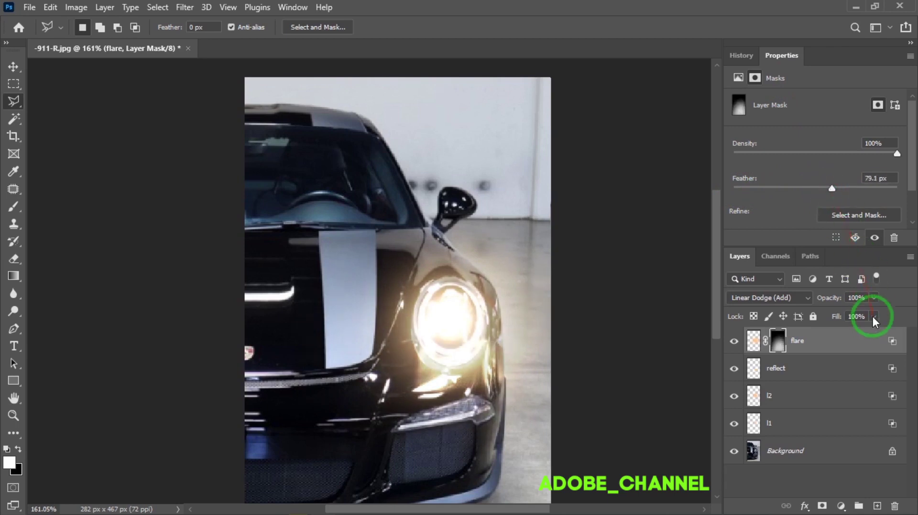
# - Lower the flare layer's fill to 46%
pyautogui.click(873, 320)
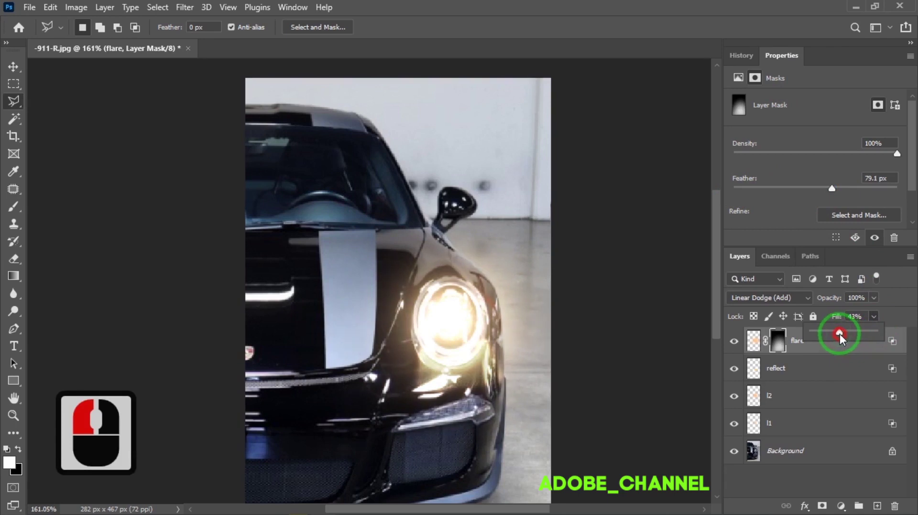
pyautogui.click(843, 337)
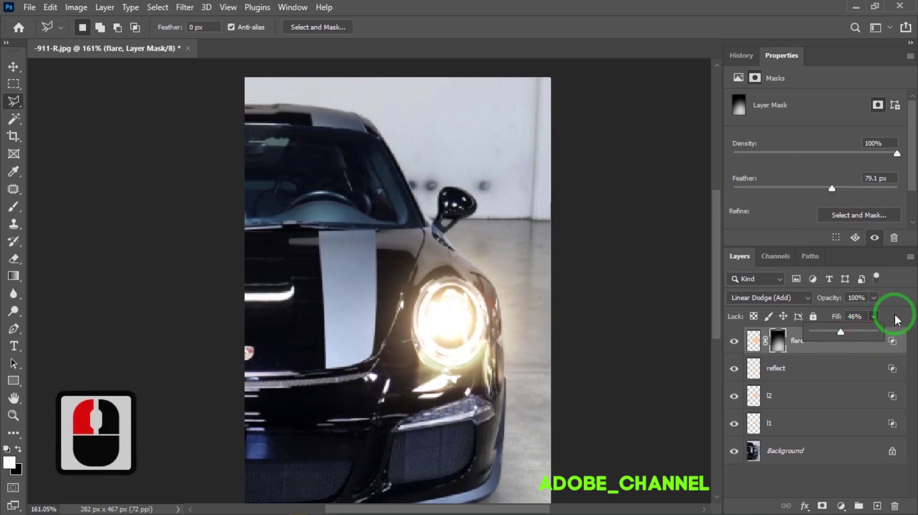
pyautogui.click(899, 321)
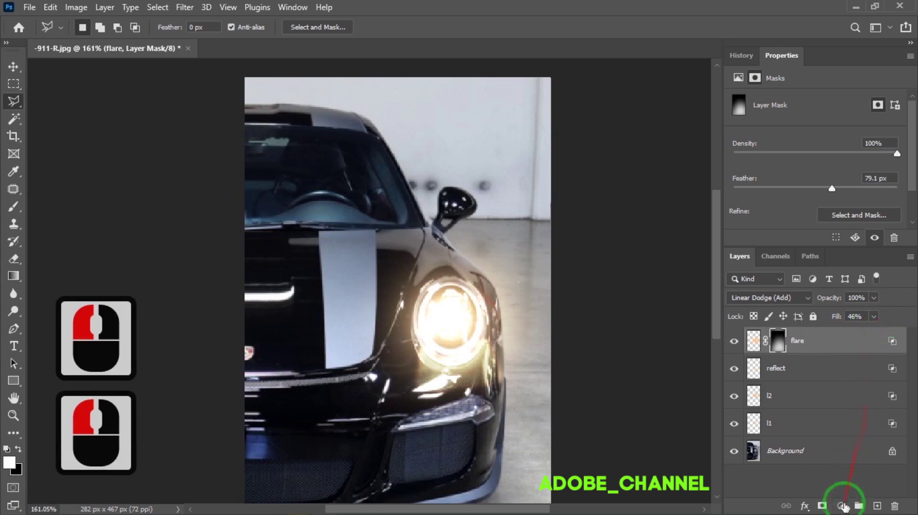
# - Add a Color Lookup adjustment layer using the Soft_Warming.look 3DLUT preset
pyautogui.click(826, 464)
pyautogui.click(838, 437)
pyautogui.click(823, 108)
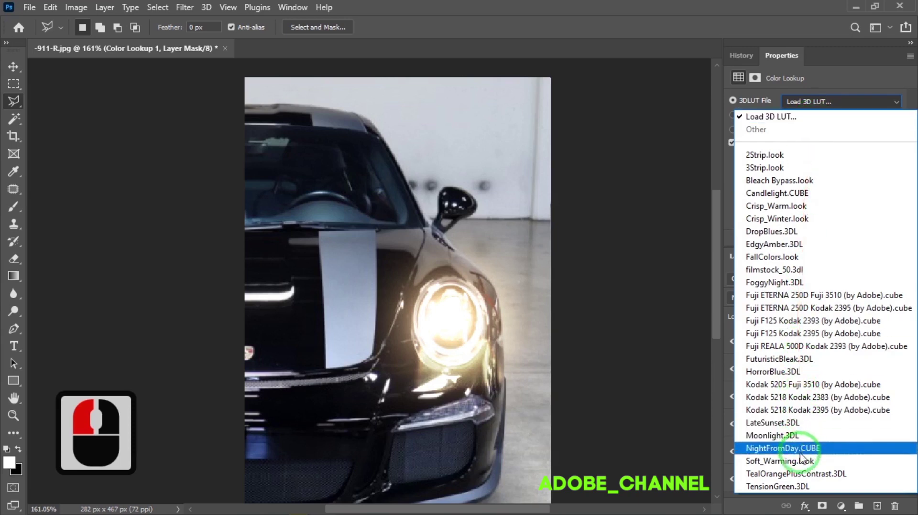
pyautogui.click(801, 461)
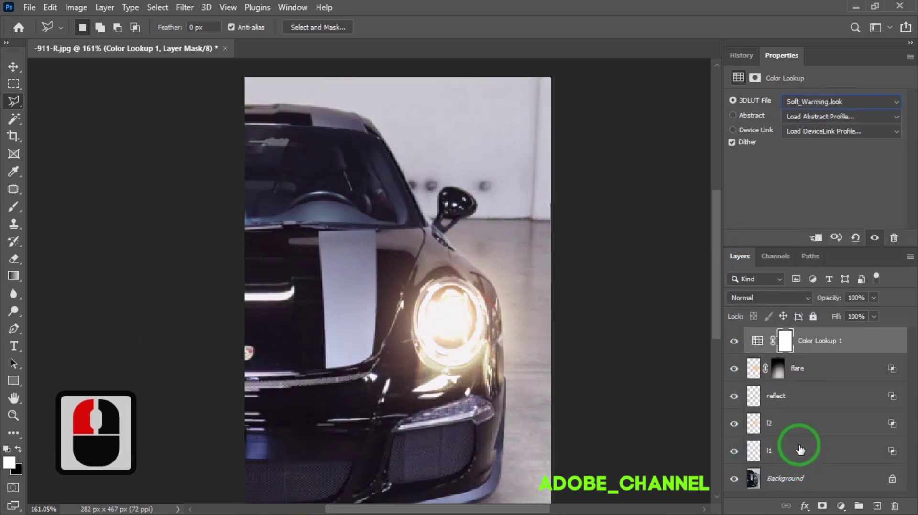
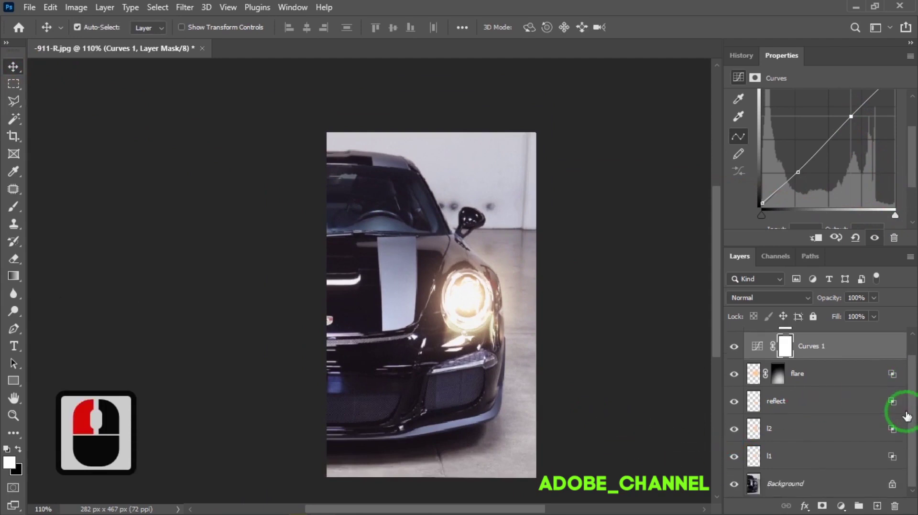
pyautogui.click(736, 487)
pyautogui.click(736, 487)
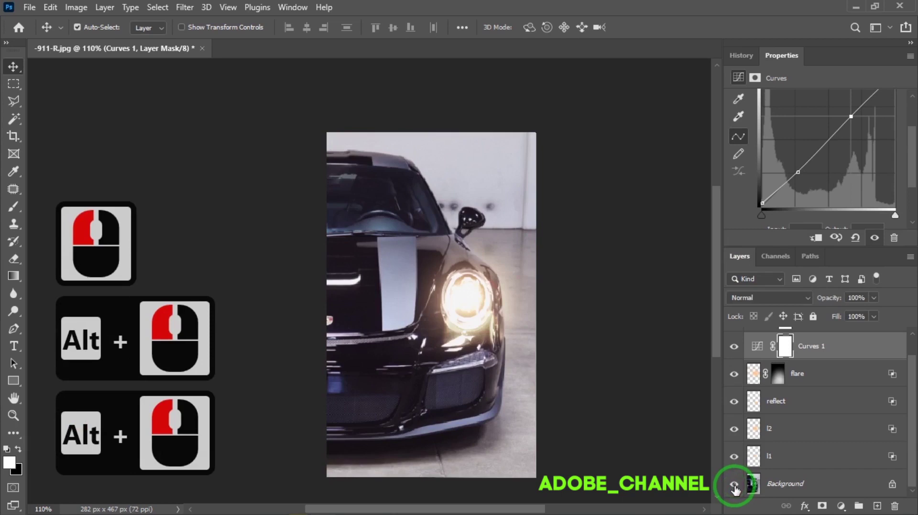
pyautogui.click(736, 488)
pyautogui.click(736, 488)
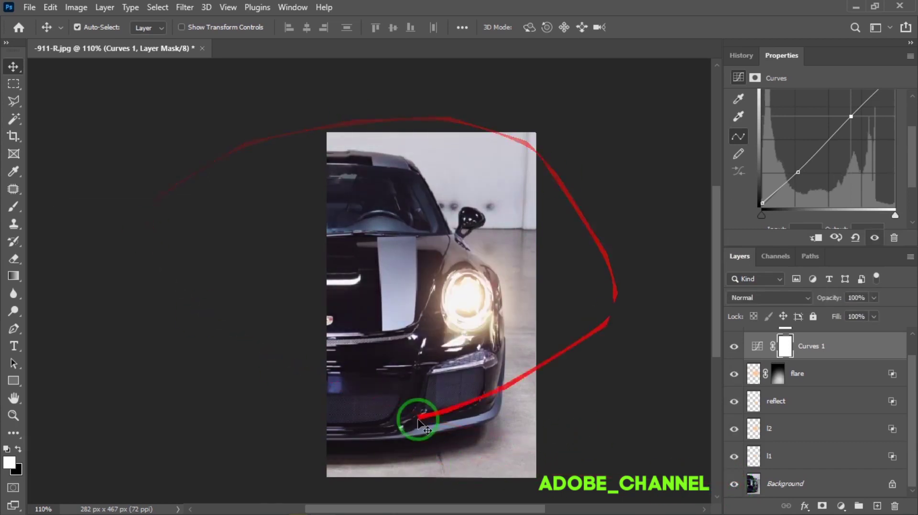